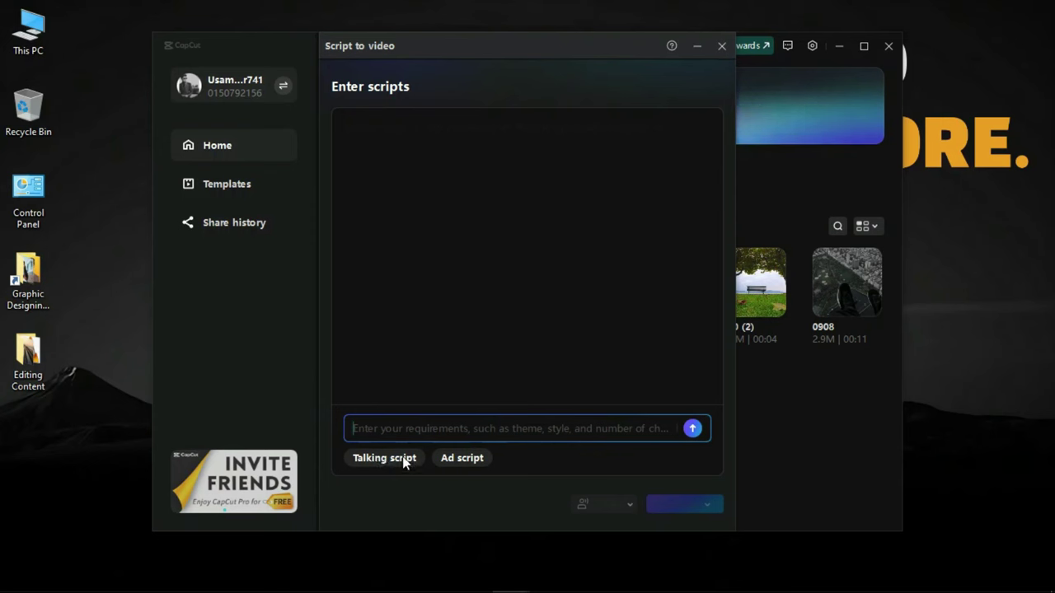
# Choose Talking script and enter the prompt about 'Capcut pc vs Adobe premiere'
pyautogui.moveTo(397, 463); pyautogui.dragTo(402, 471)
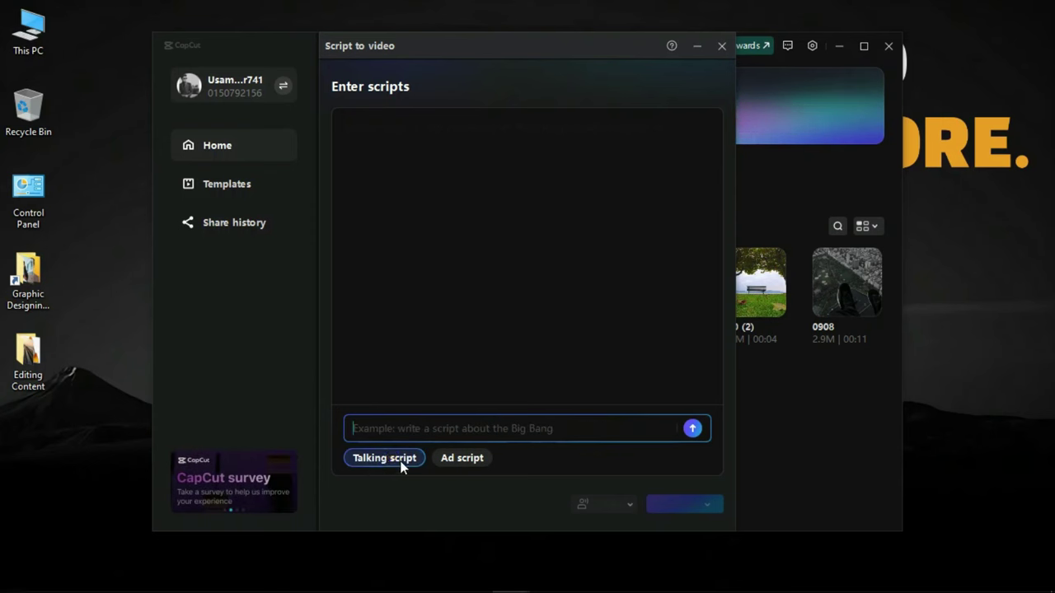
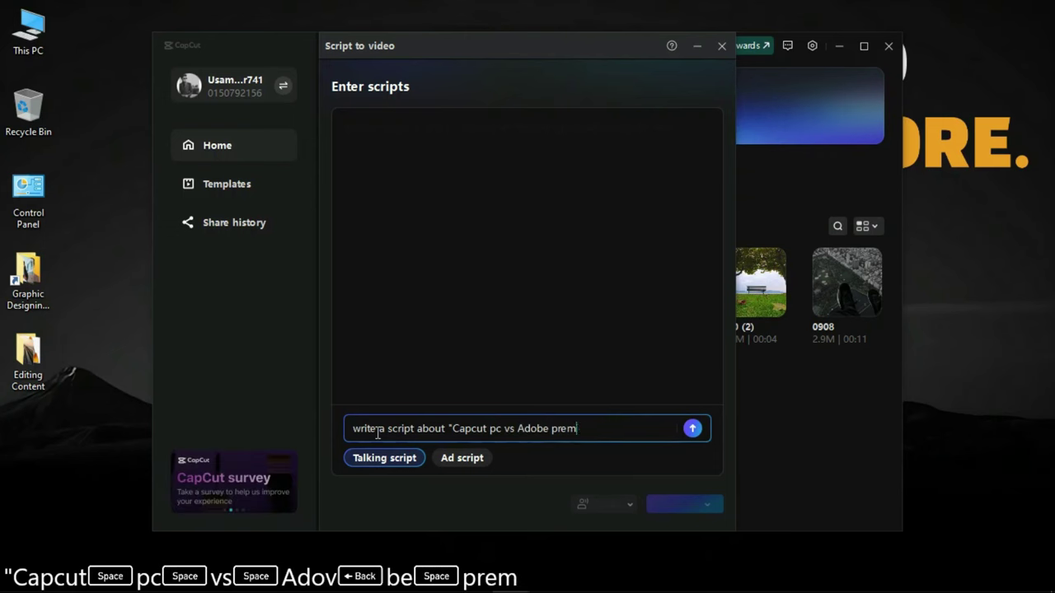
pyautogui.write('"')
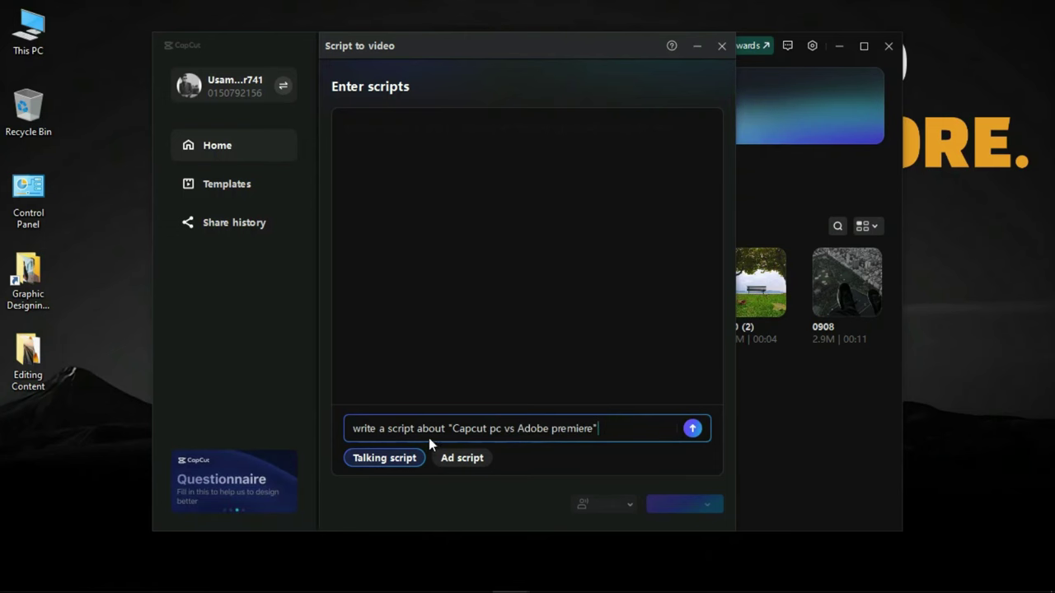
# Submit the prompt so intelligent creation begins generating the comparison script
pyautogui.moveTo(698, 436); pyautogui.dragTo(548, 404)
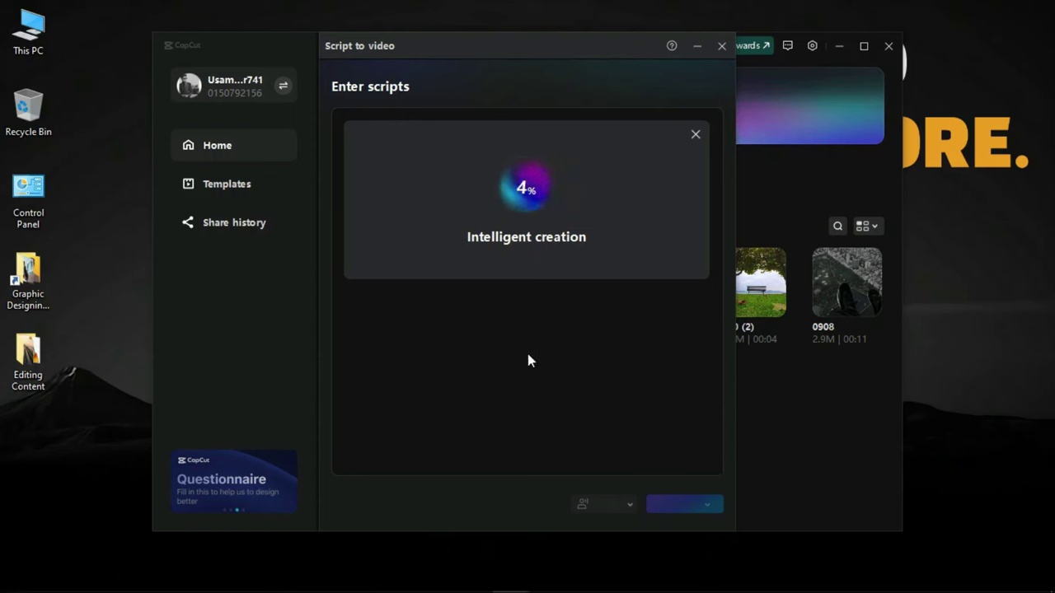
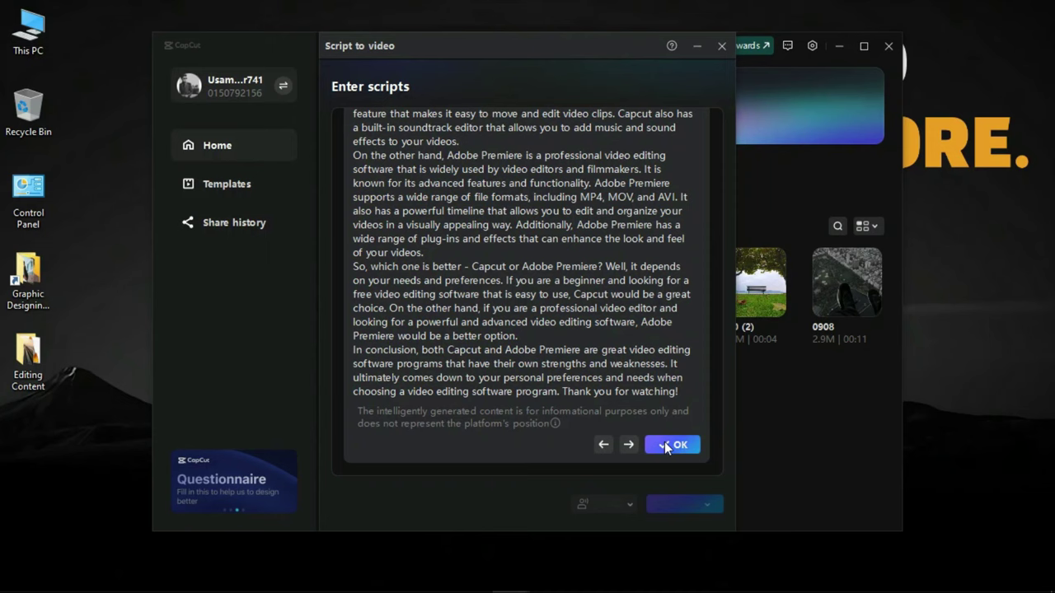
# Accept the generated script into the editor and show the narrator voice list with Jessie chosen
pyautogui.click(667, 448)
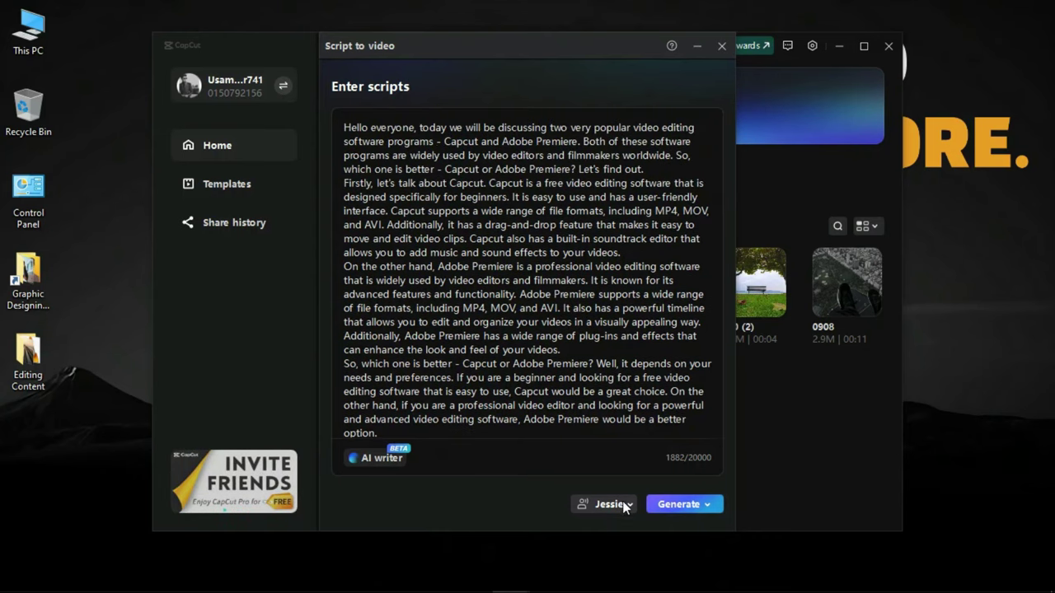
pyautogui.click(633, 509)
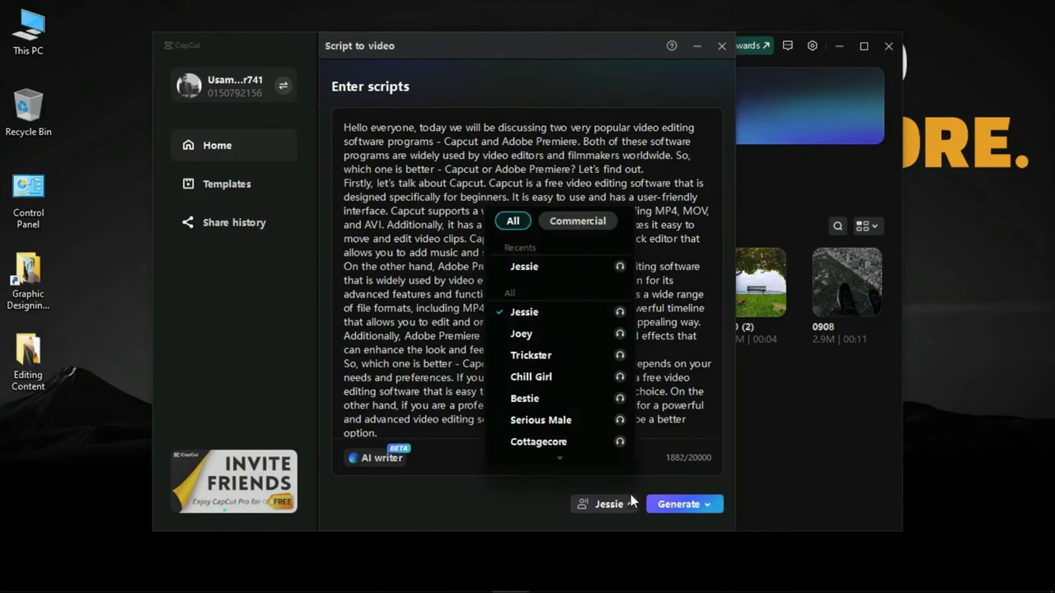
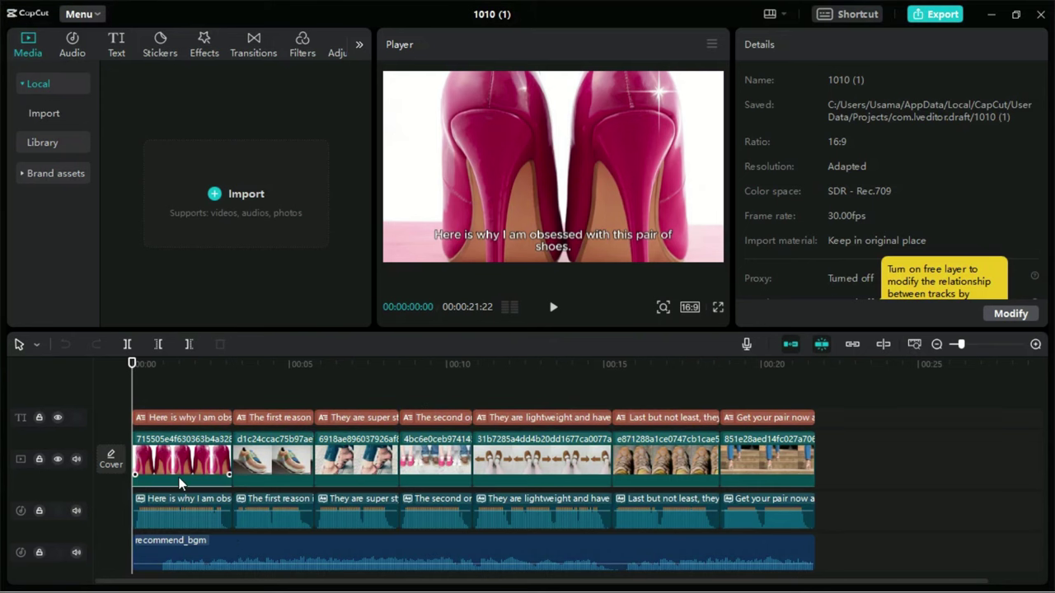
pyautogui.press('space')
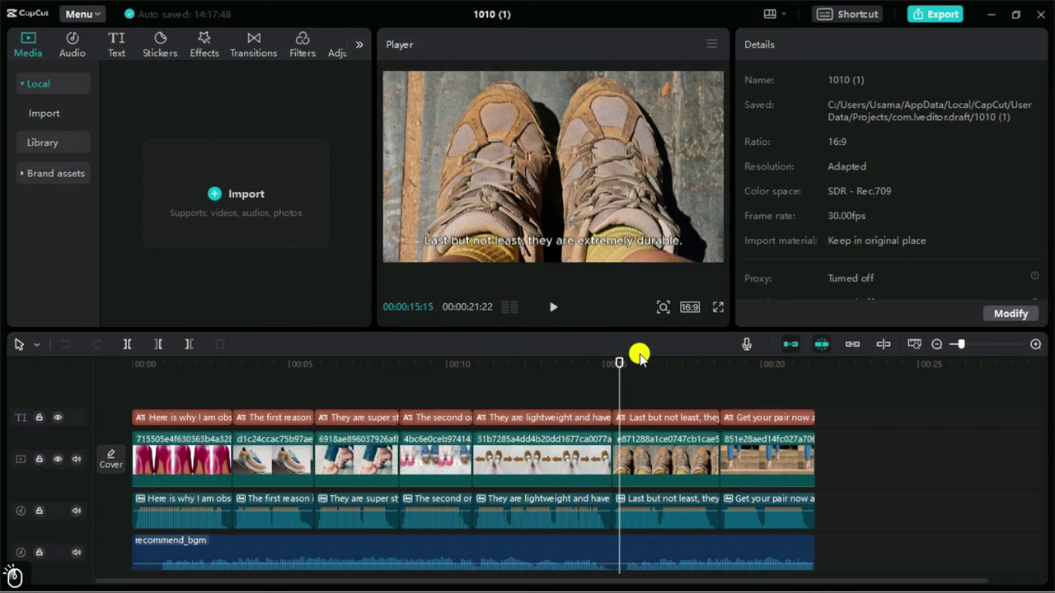